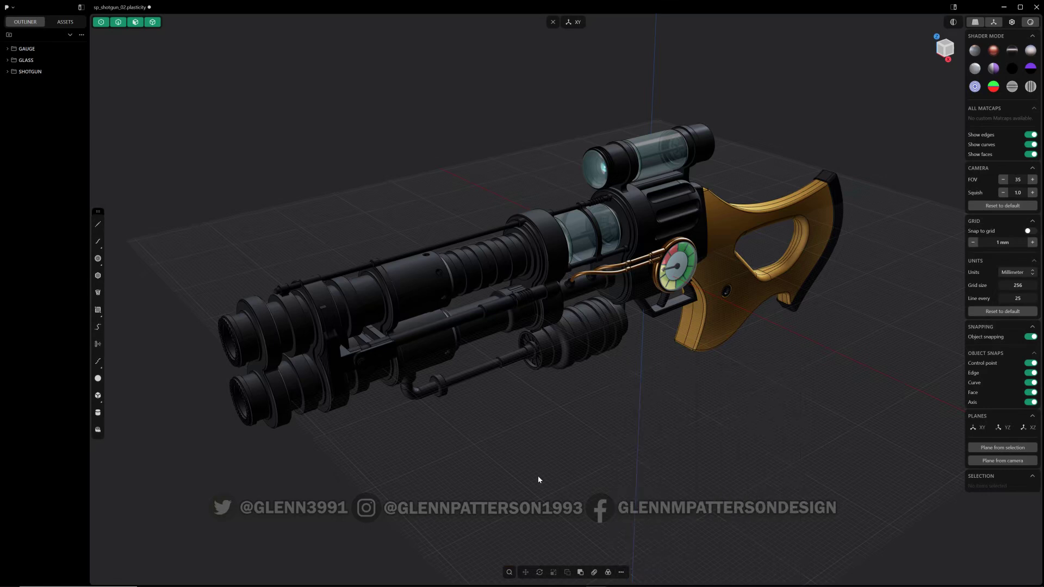
Step: Filter the command search with 'sug' so only Suggested commands remains listed
key(f)
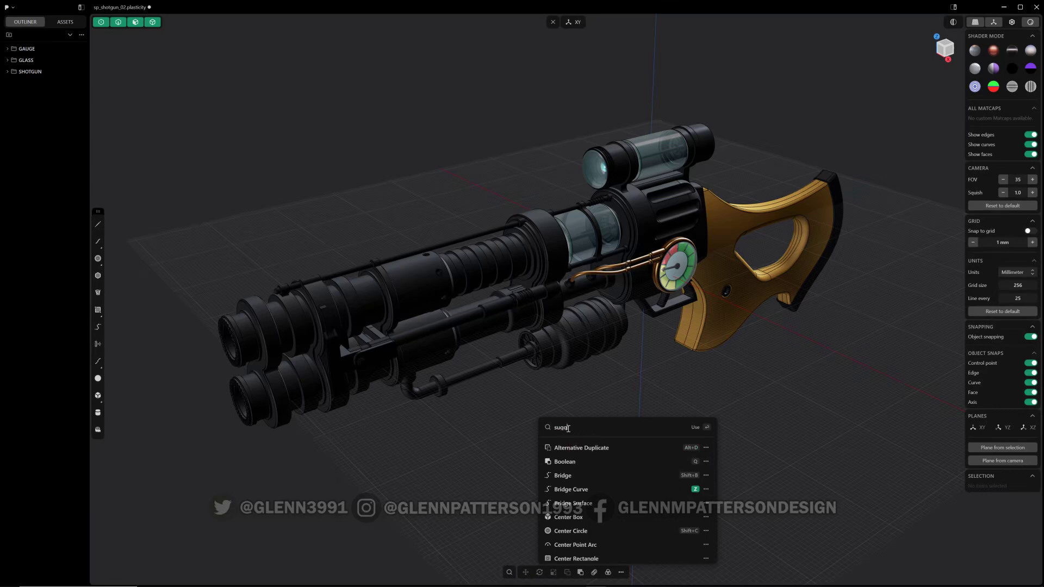
key(BackSpace)
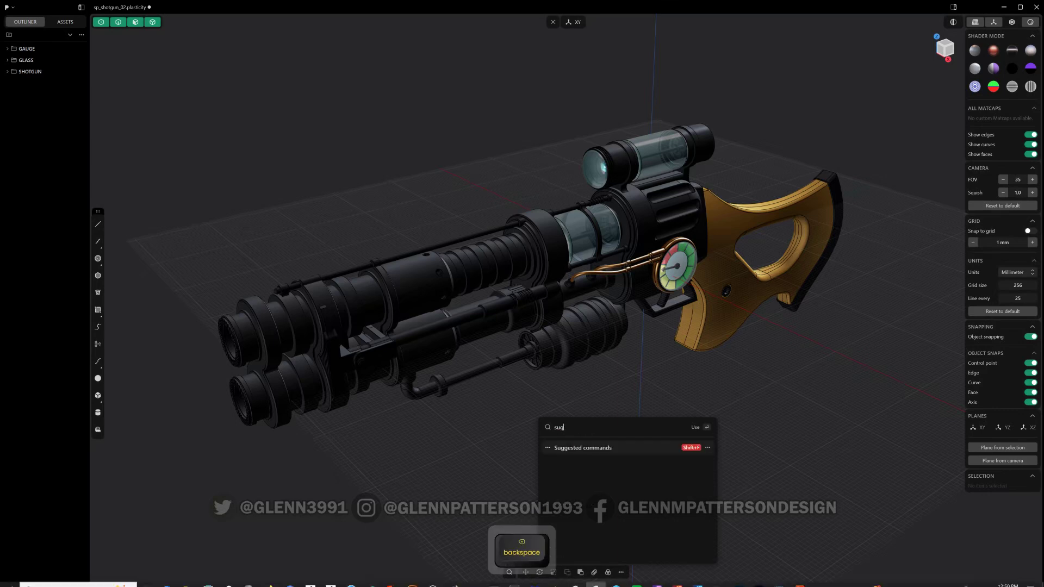